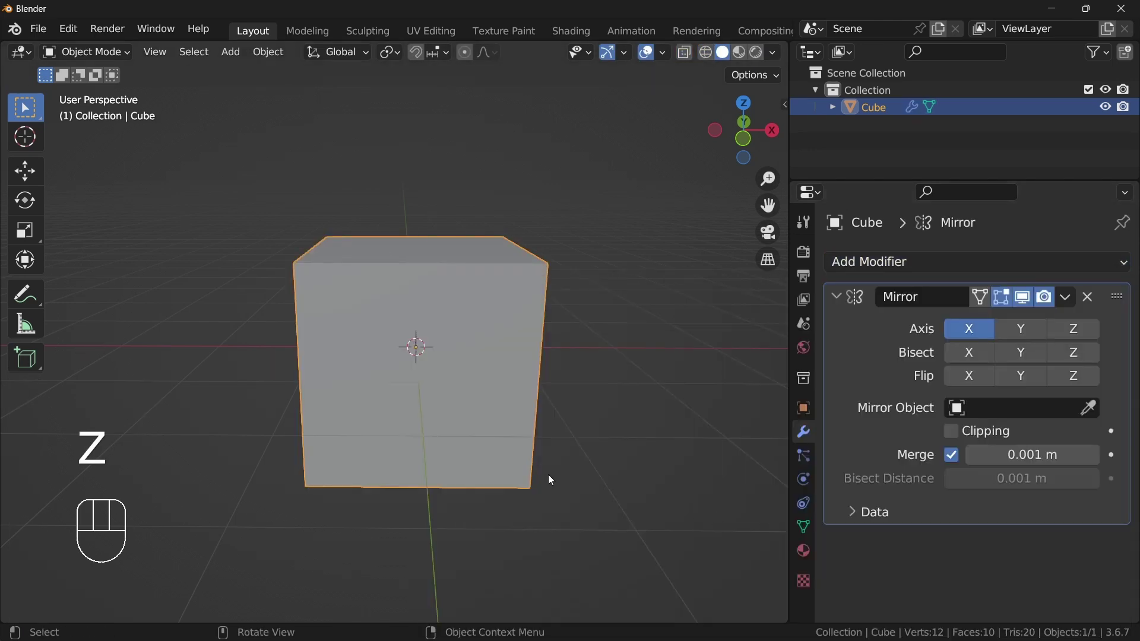
# Orbit around the mirrored cube and settle on a straight front orthographic view.
pyautogui.moveTo(507, 448); pyautogui.dragTo(528, 441)
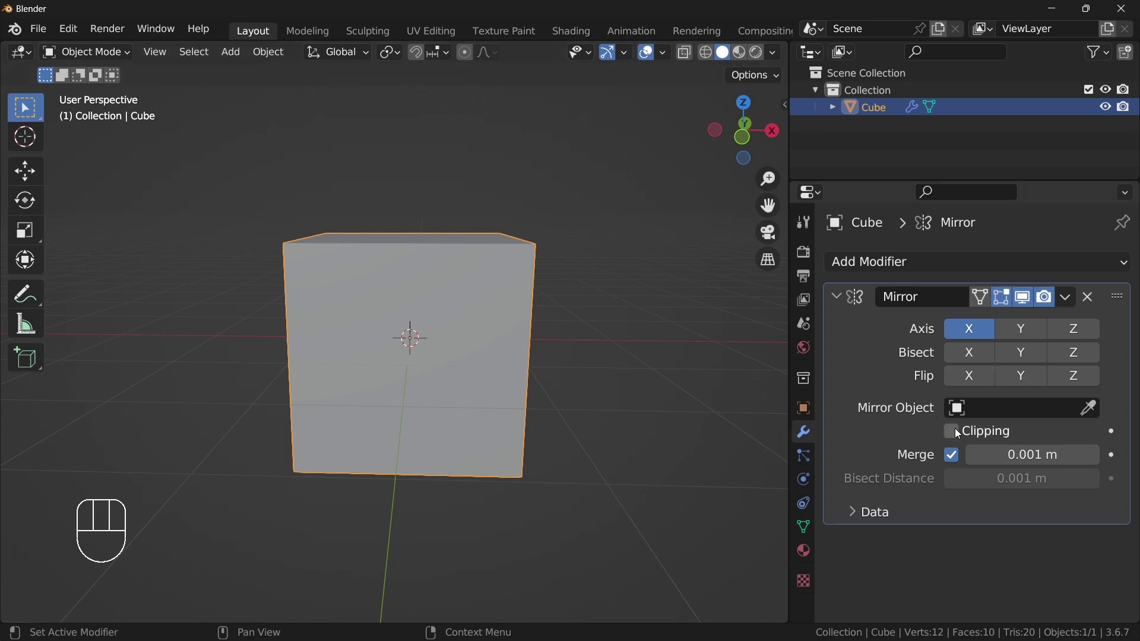
pyautogui.moveTo(489, 297); pyautogui.dragTo(486, 270)
pyautogui.middleClick(520, 301)
pyautogui.moveTo(527, 327); pyautogui.dragTo(530, 366)
pyautogui.moveTo(541, 337); pyautogui.dragTo(552, 298)
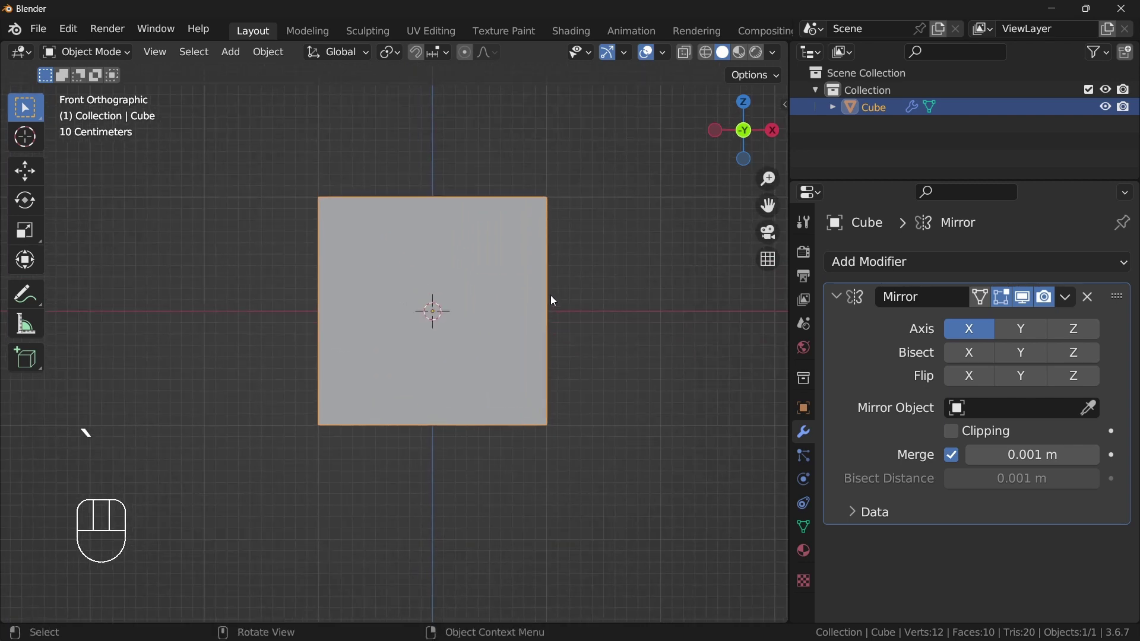
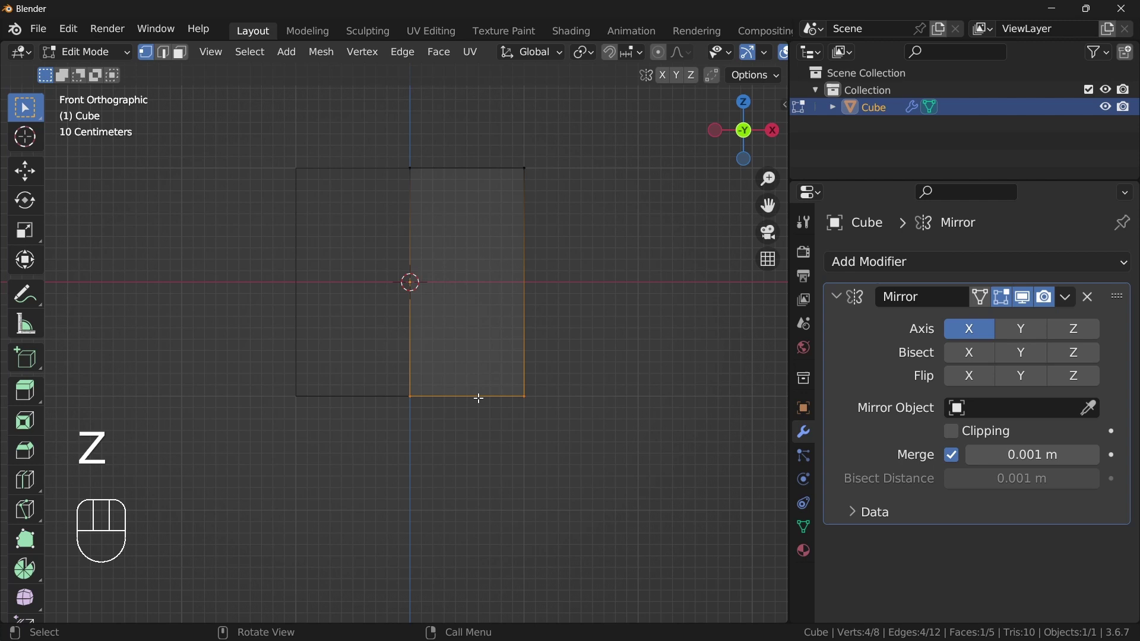
# Taper the cube by moving its bottom vertices outward, then enable Clipping on the Mirror modifier.
pyautogui.press('z')
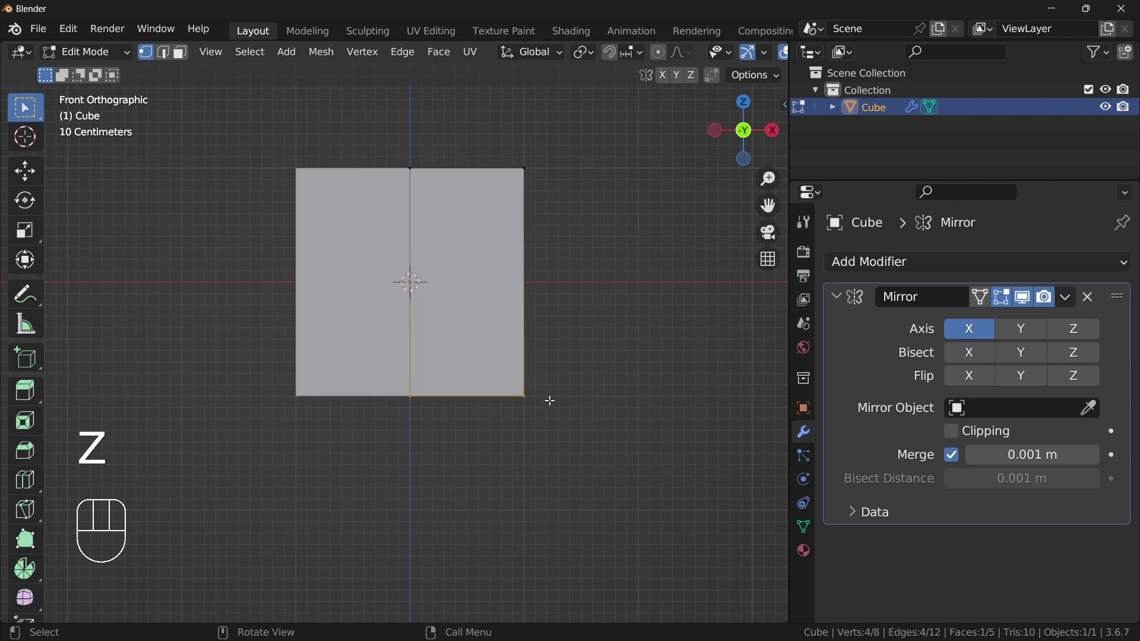
pyautogui.press('g')
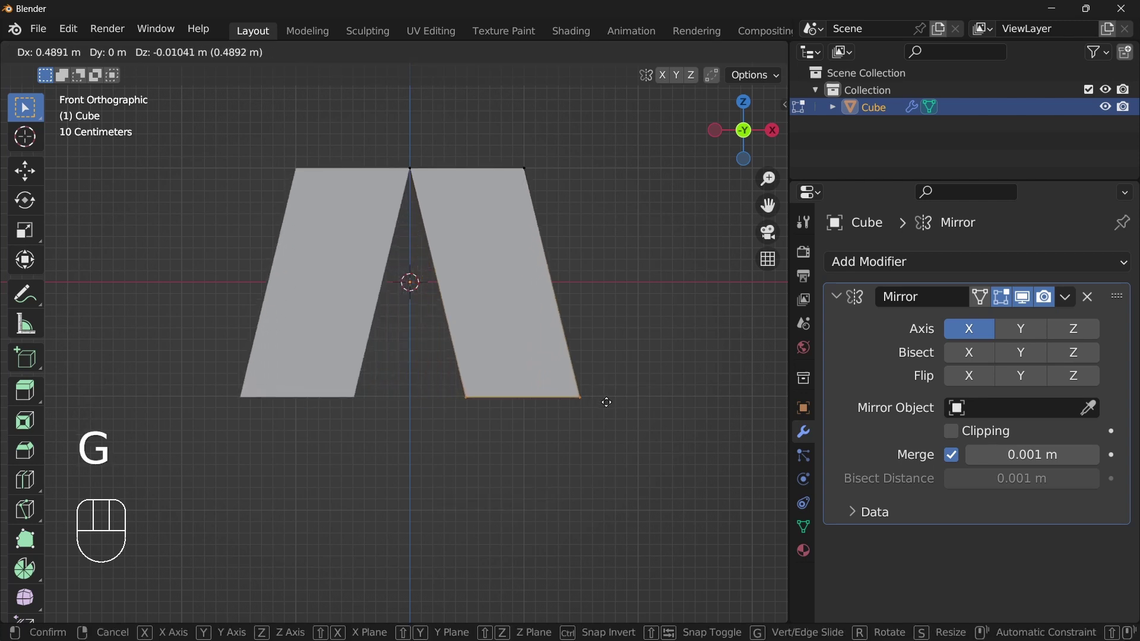
pyautogui.click(608, 397)
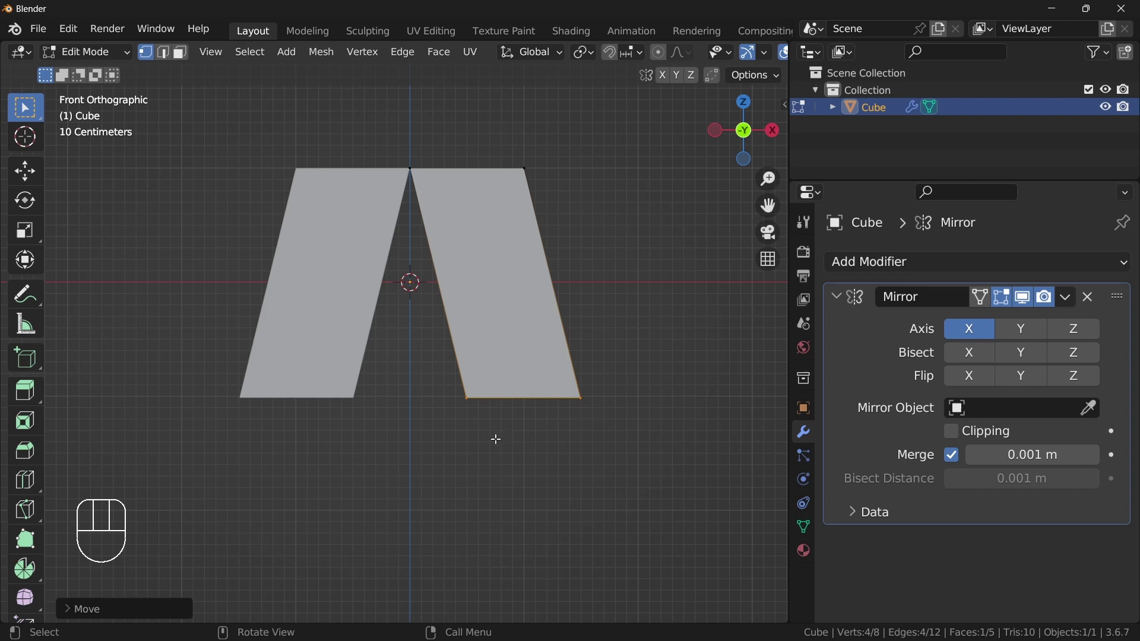
pyautogui.click(958, 434)
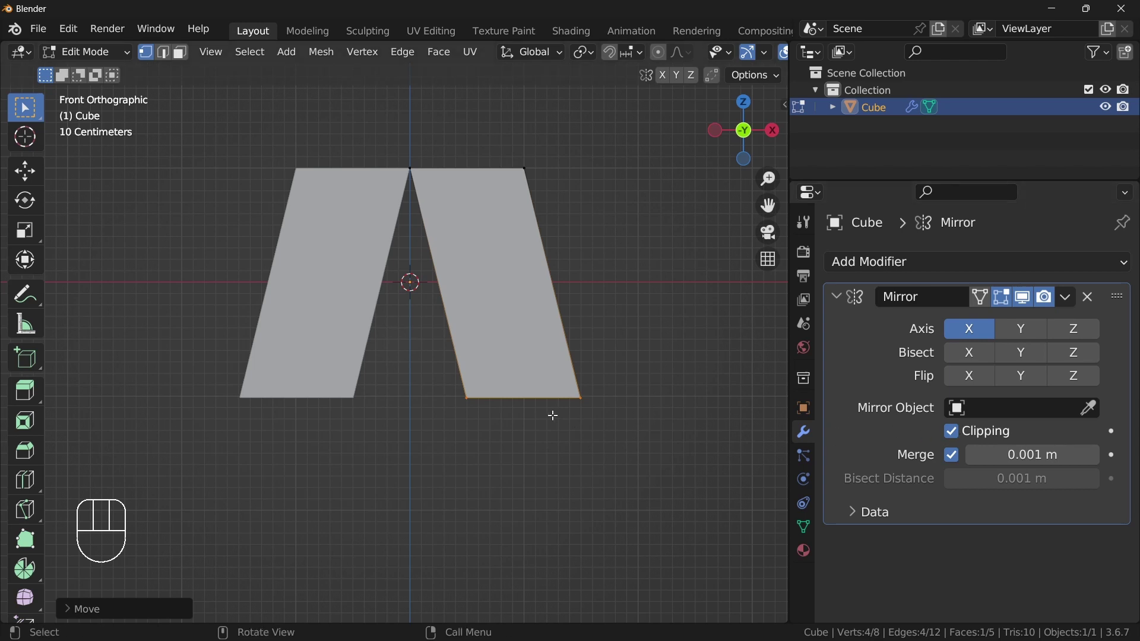
# Slide the bottom vertices back inward along X to straighten the clipped, mirrored shape.
pyautogui.press('g')
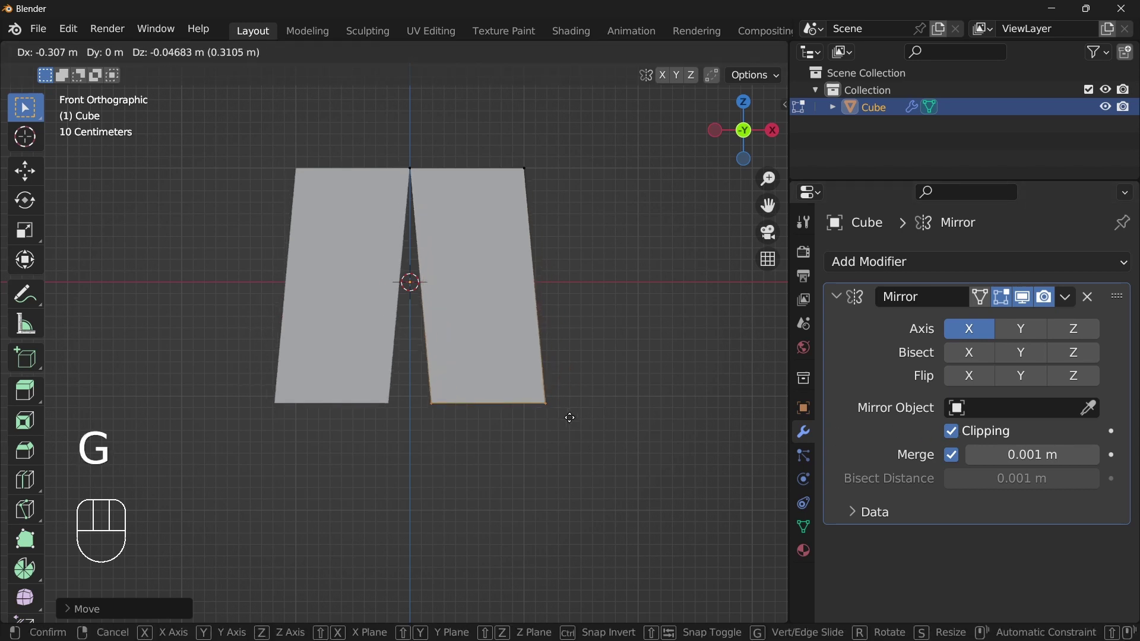
pyautogui.press('g')
pyautogui.press('z')
pyautogui.press('g')
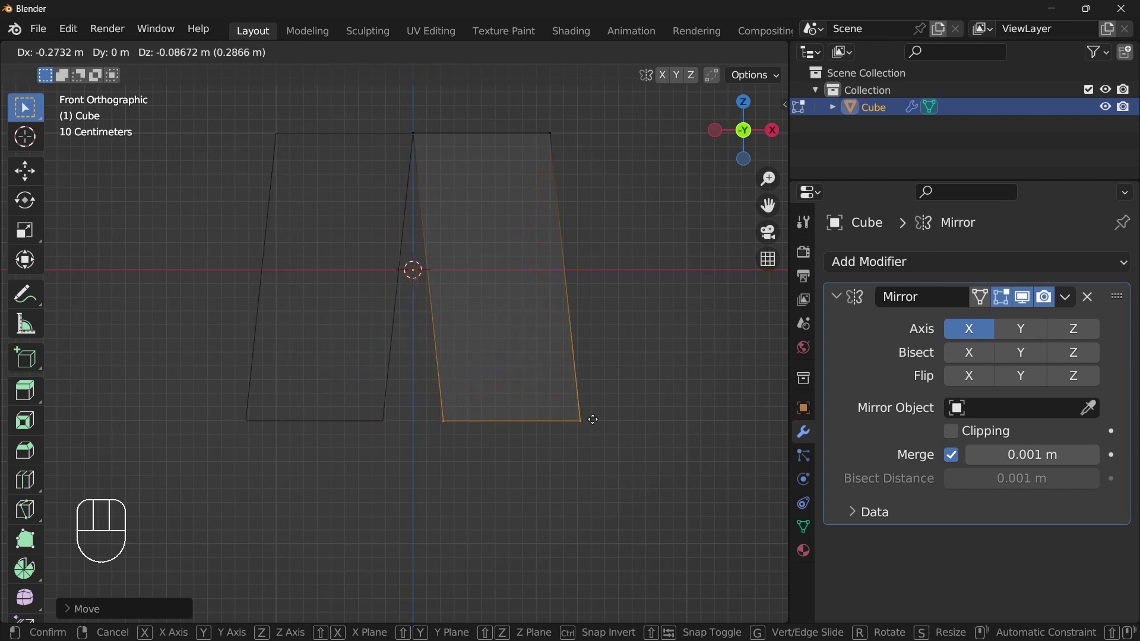
pyautogui.moveTo(590, 413); pyautogui.dragTo(529, 425)
pyautogui.press('z')
pyautogui.press('g')
pyautogui.press('x')
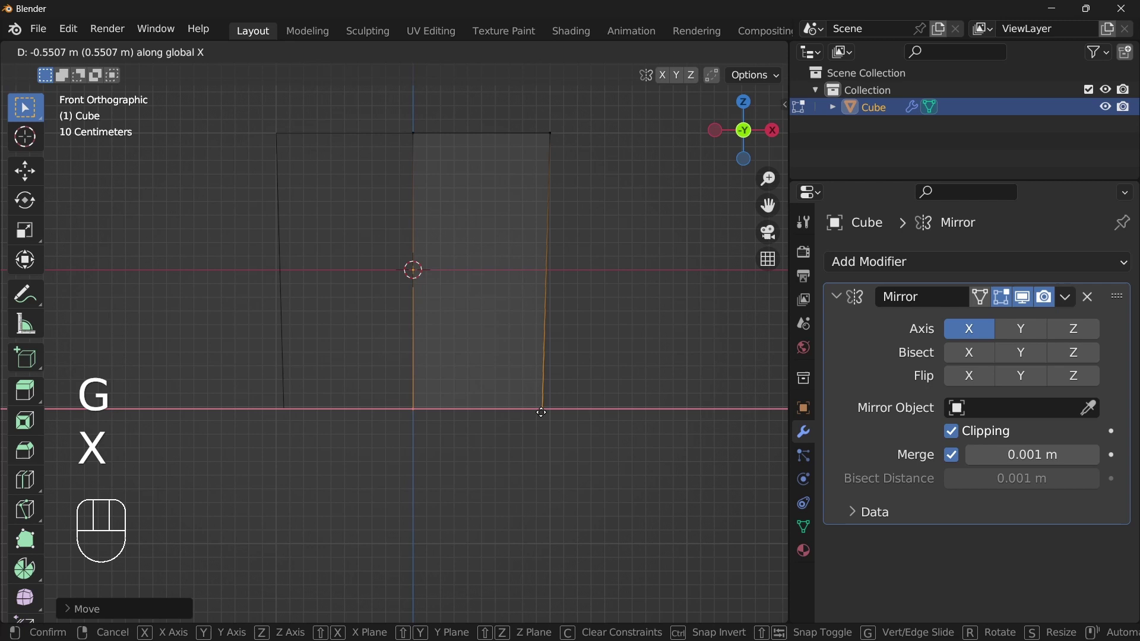
pyautogui.click(544, 407)
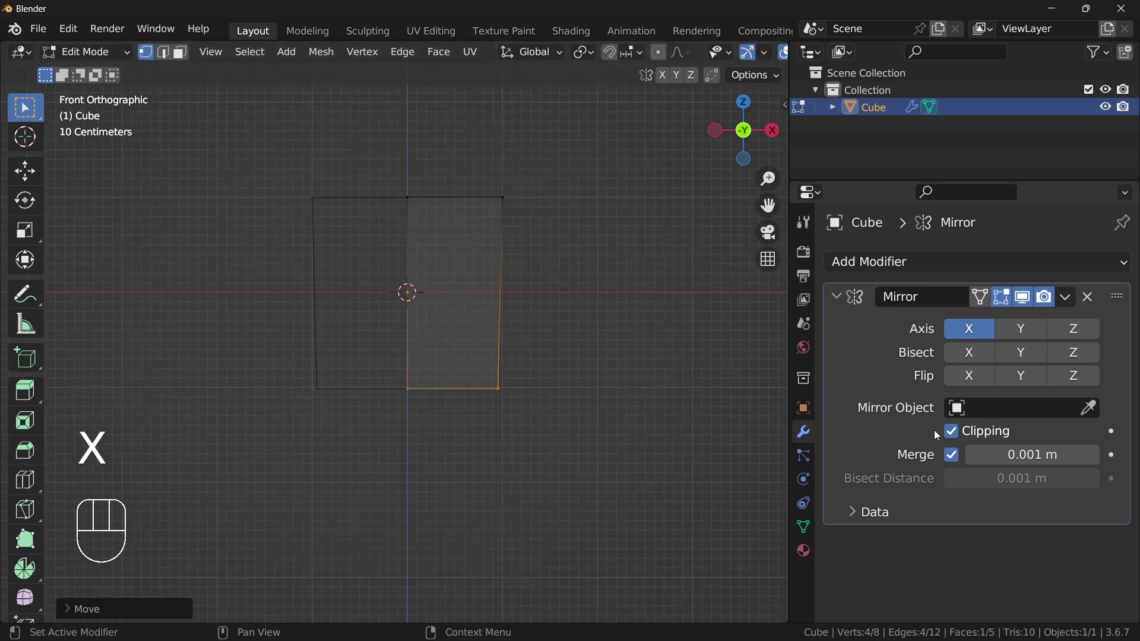
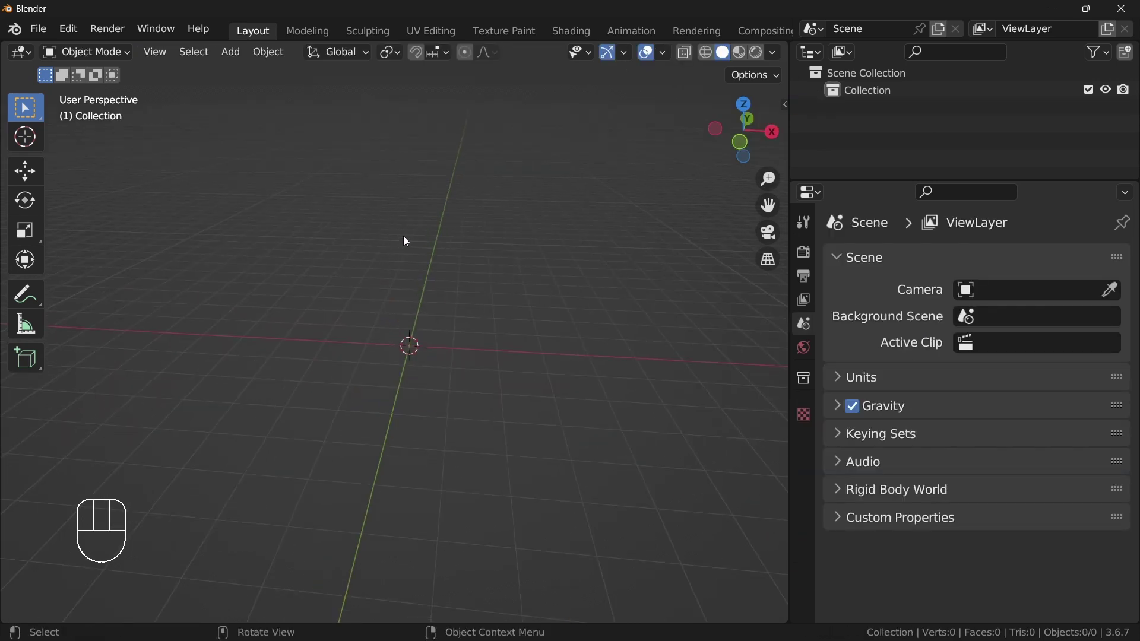
# Delete the old cube, add a new one and scale it flat on Z into a thin tabletop slab, viewed edge-on.
pyautogui.press('shift+a')
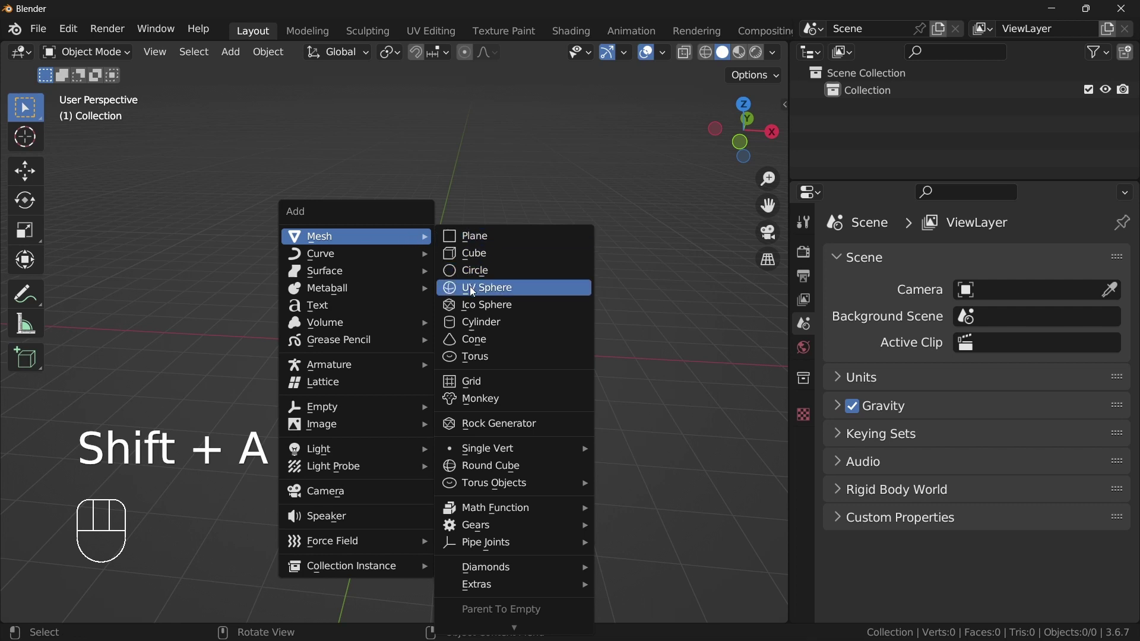
pyautogui.press('x')
pyautogui.press('shift+a')
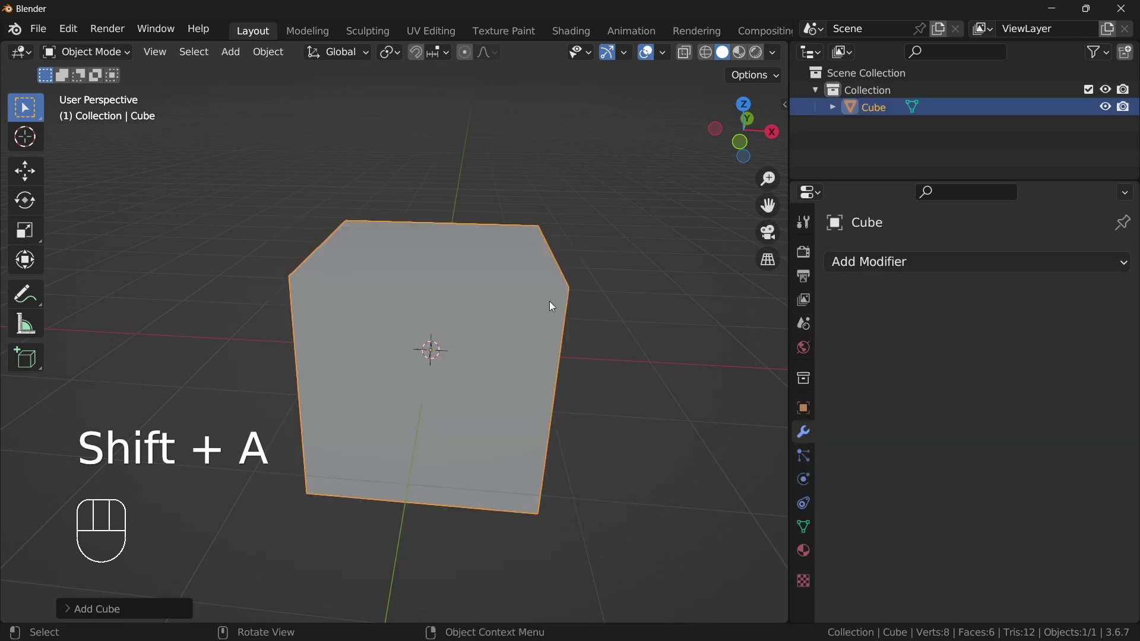
pyautogui.press('s')
pyautogui.press('z')
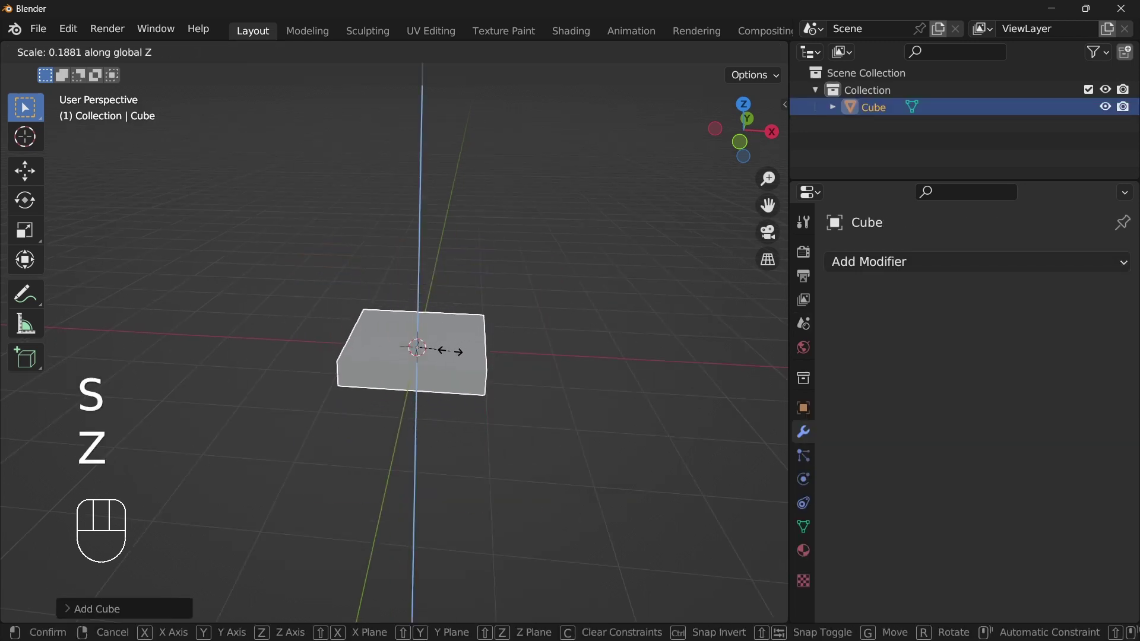
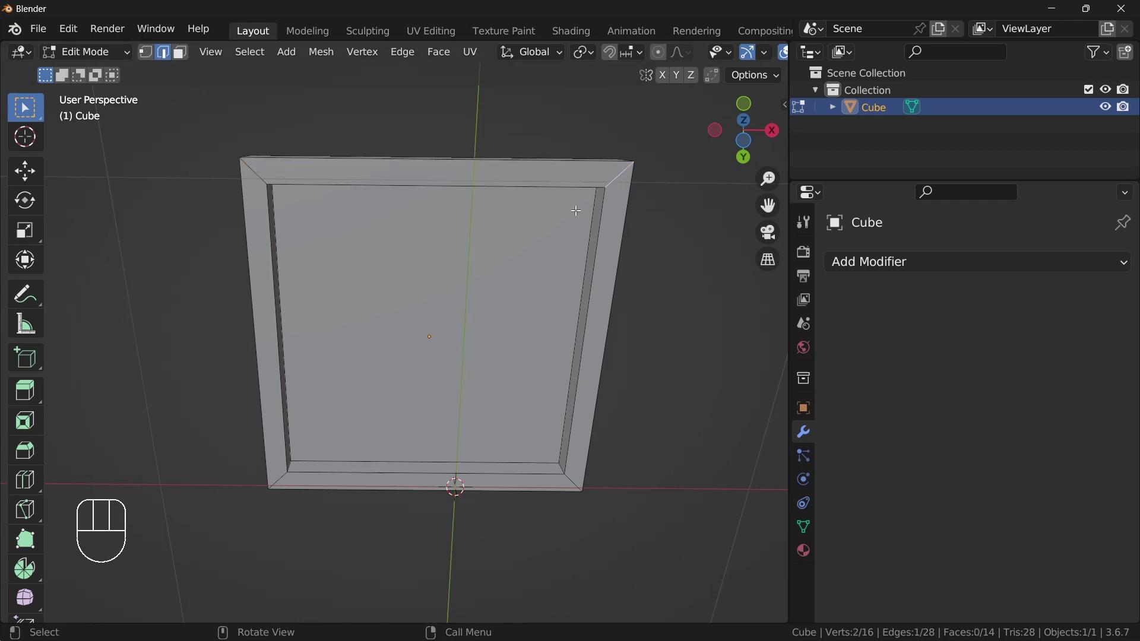
pyautogui.press('shift+s')
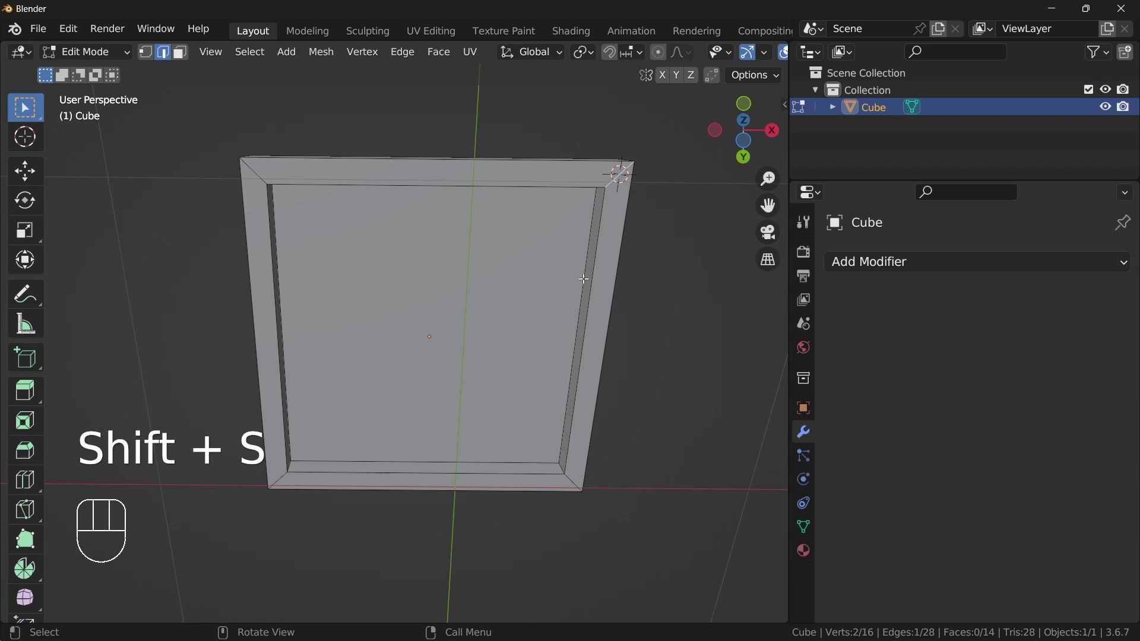
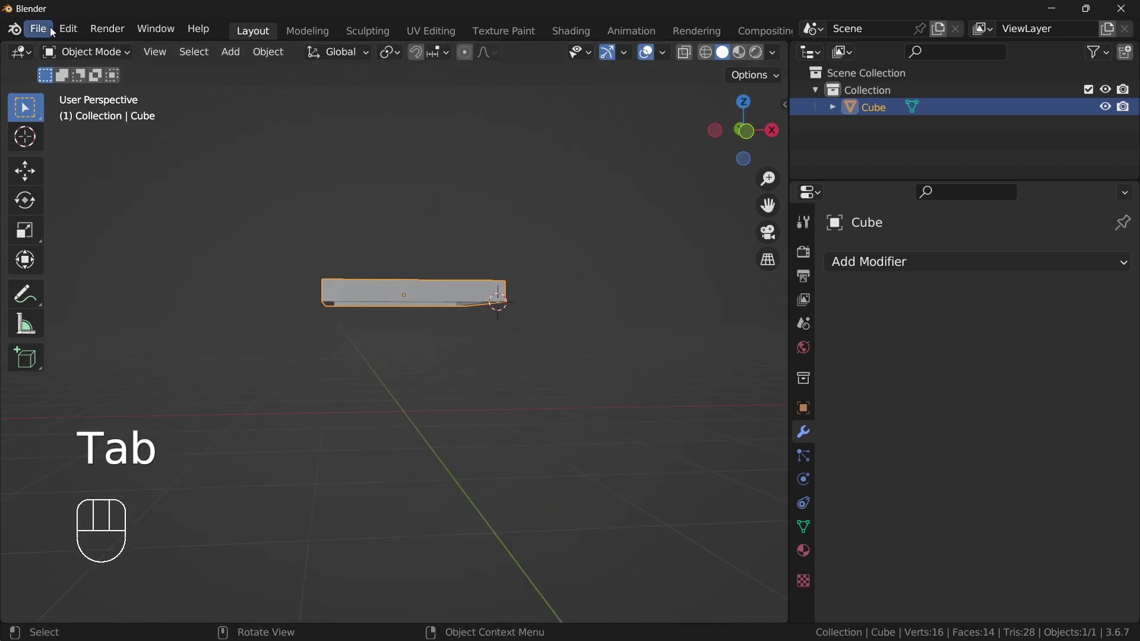
# Add a cylinder, scale it thin while keeping its height, and apply the scale.
pyautogui.press('shift+a')
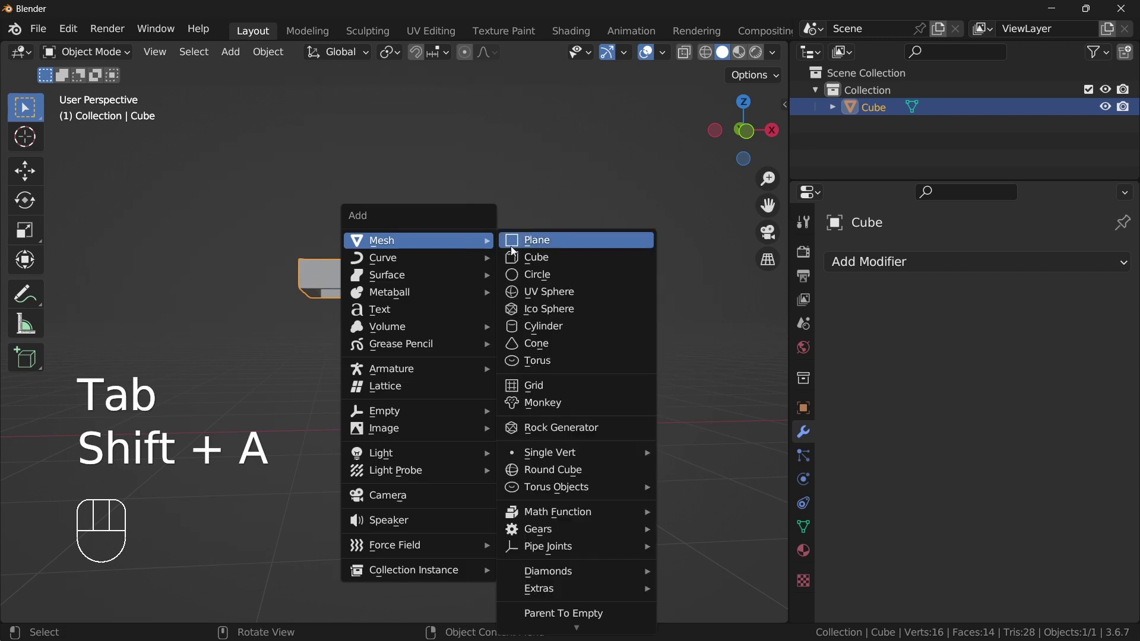
pyautogui.moveTo(588, 382); pyautogui.dragTo(577, 400)
pyautogui.press('s')
pyautogui.press('shift+z')
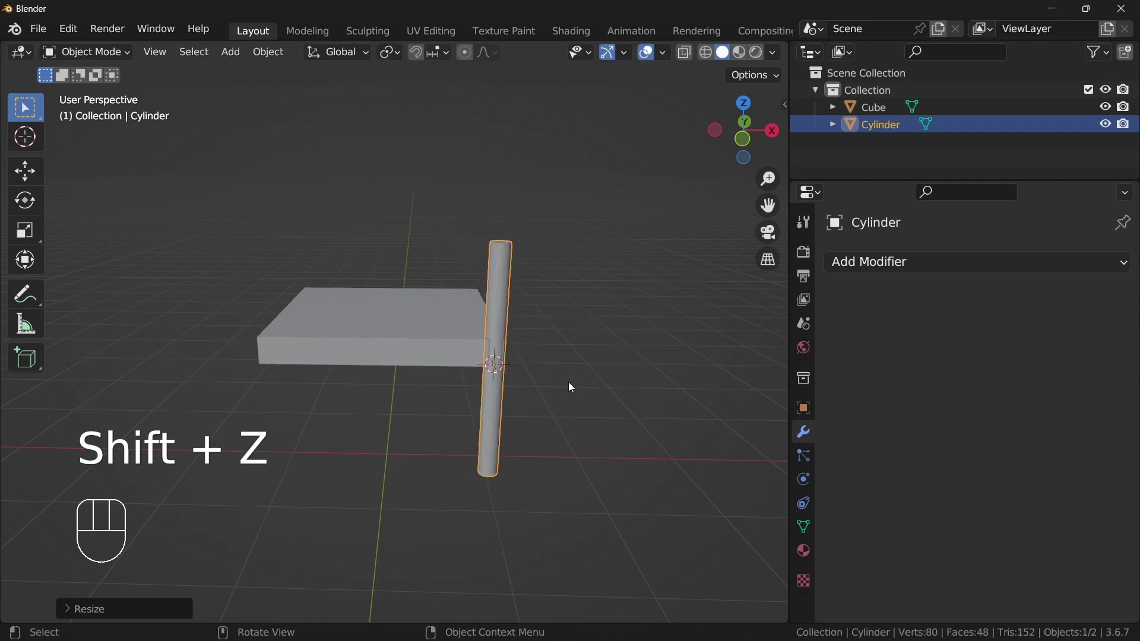
pyautogui.middleClick(577, 379)
pyautogui.press('s')
pyautogui.press('shift+z')
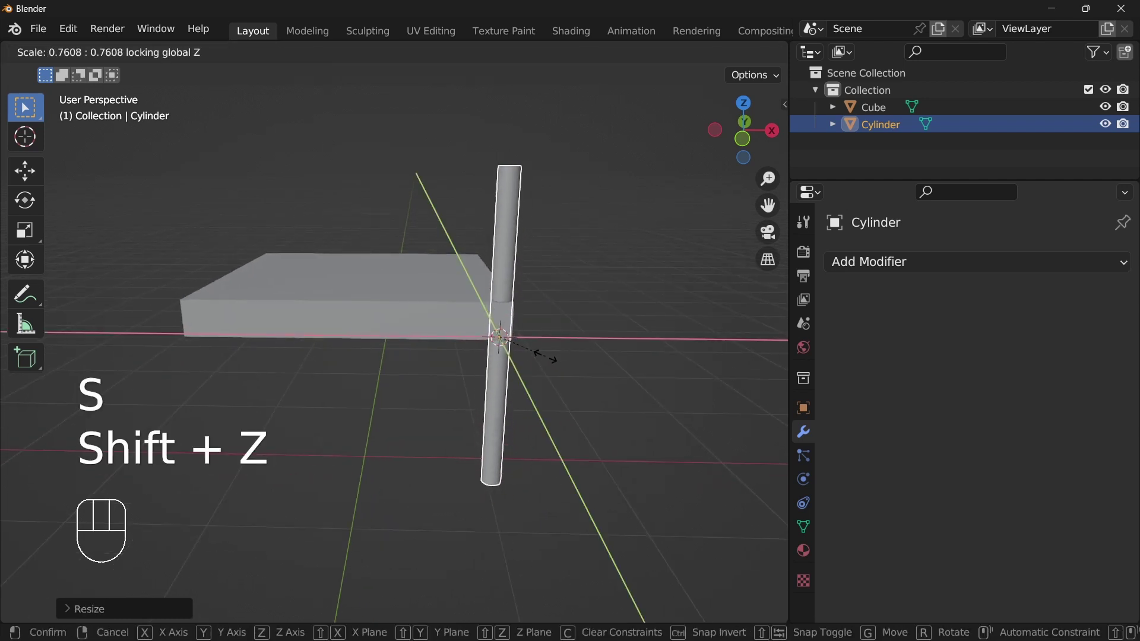
pyautogui.click(541, 359)
pyautogui.press('ctrl+a')
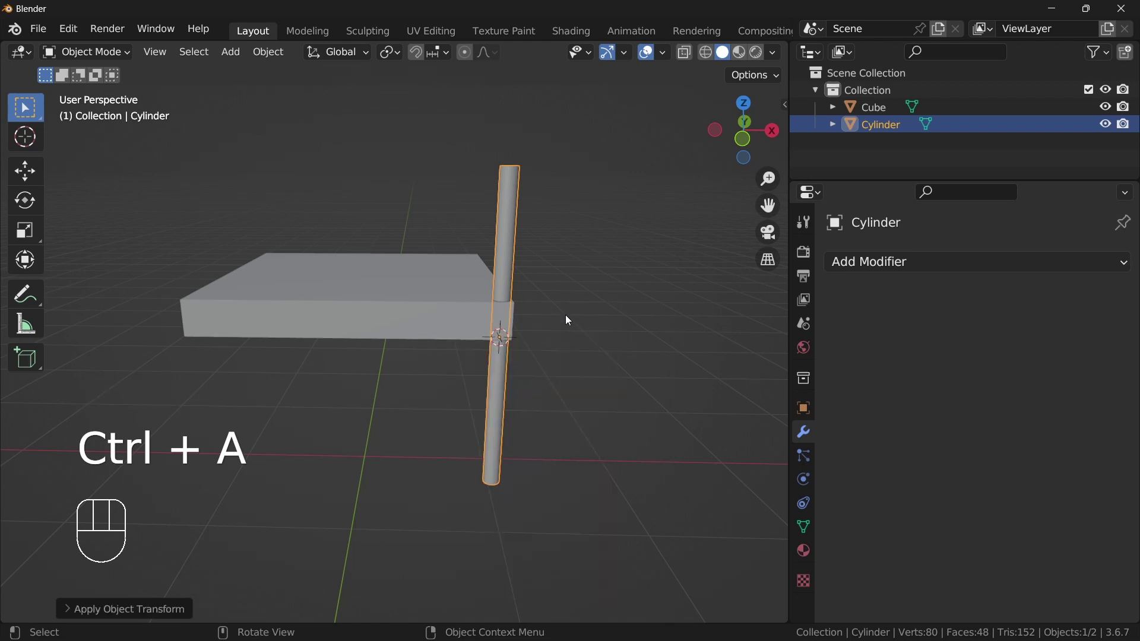
# Lower the leg vertically so it sits beneath the tabletop slab.
pyautogui.press('g')
pyautogui.press('z')
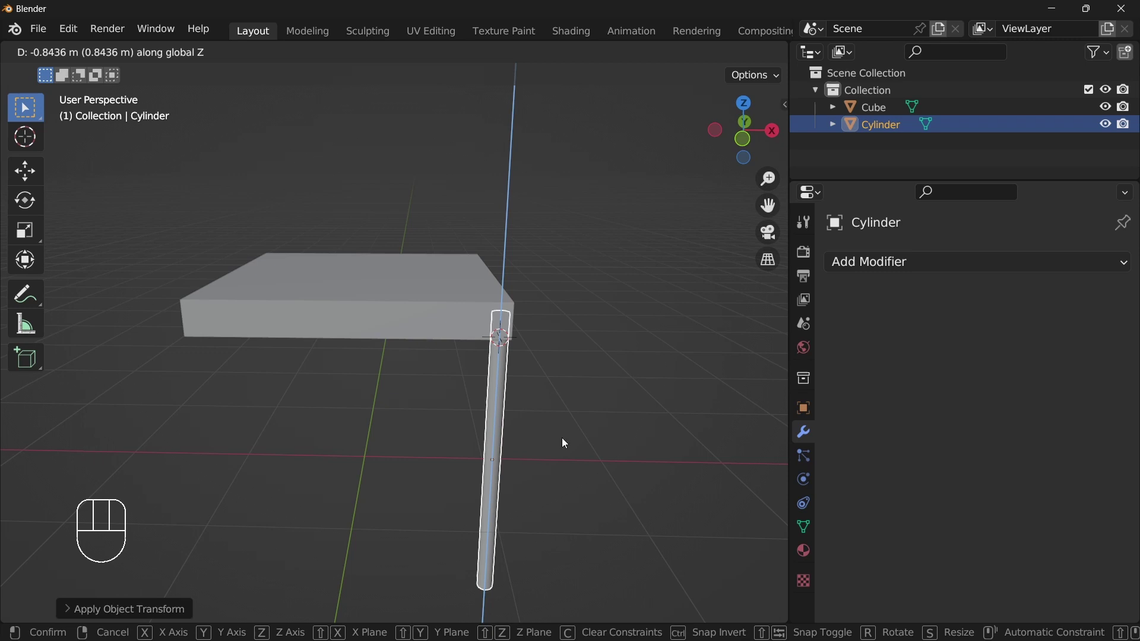
pyautogui.moveTo(511, 418); pyautogui.dragTo(444, 414)
pyautogui.moveTo(448, 402); pyautogui.dragTo(552, 358)
pyautogui.moveTo(527, 376); pyautogui.dragTo(607, 390)
pyautogui.click(549, 415)
pyautogui.click(429, 281)
pyautogui.moveTo(446, 282); pyautogui.dragTo(472, 289)
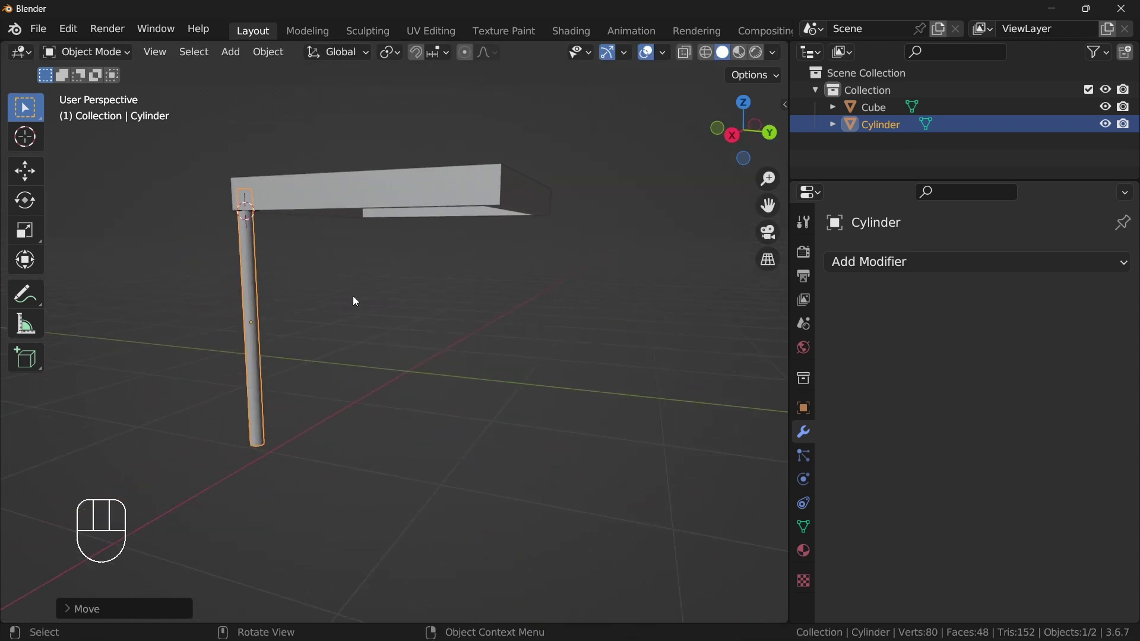
# Try a duplicated leg, discard it, and slide the single leg under one slab corner.
pyautogui.press('shift+d')
pyautogui.press('x')
pyautogui.moveTo(391, 325); pyautogui.dragTo(637, 371)
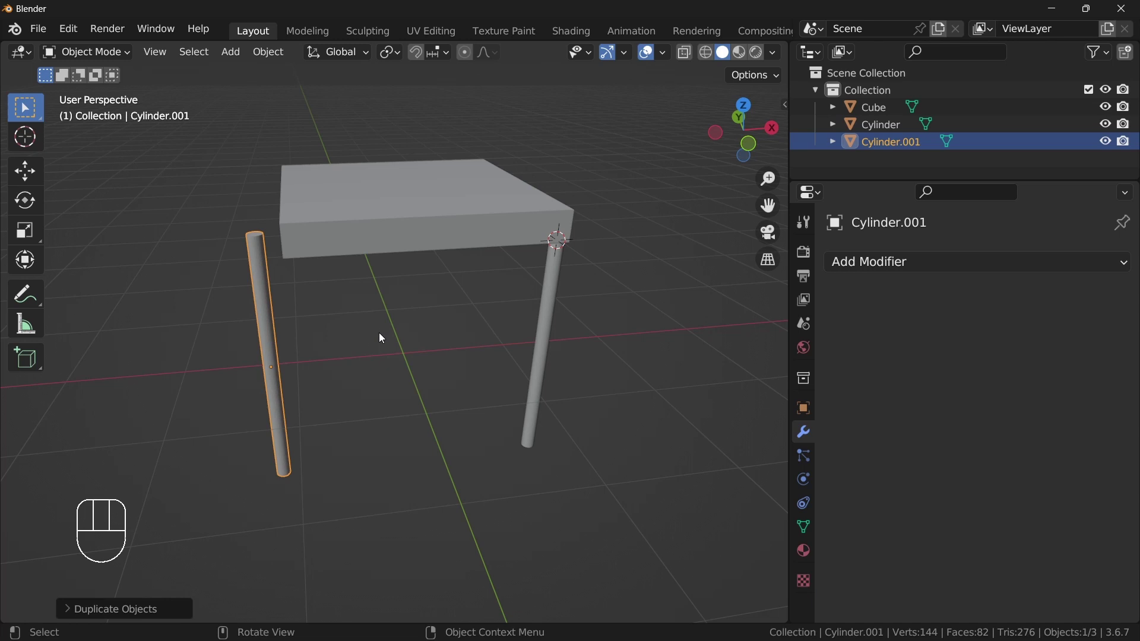
pyautogui.press('g')
pyautogui.press('y')
pyautogui.moveTo(375, 354); pyautogui.dragTo(357, 361)
pyautogui.press('x')
pyautogui.moveTo(473, 351); pyautogui.dragTo(287, 331)
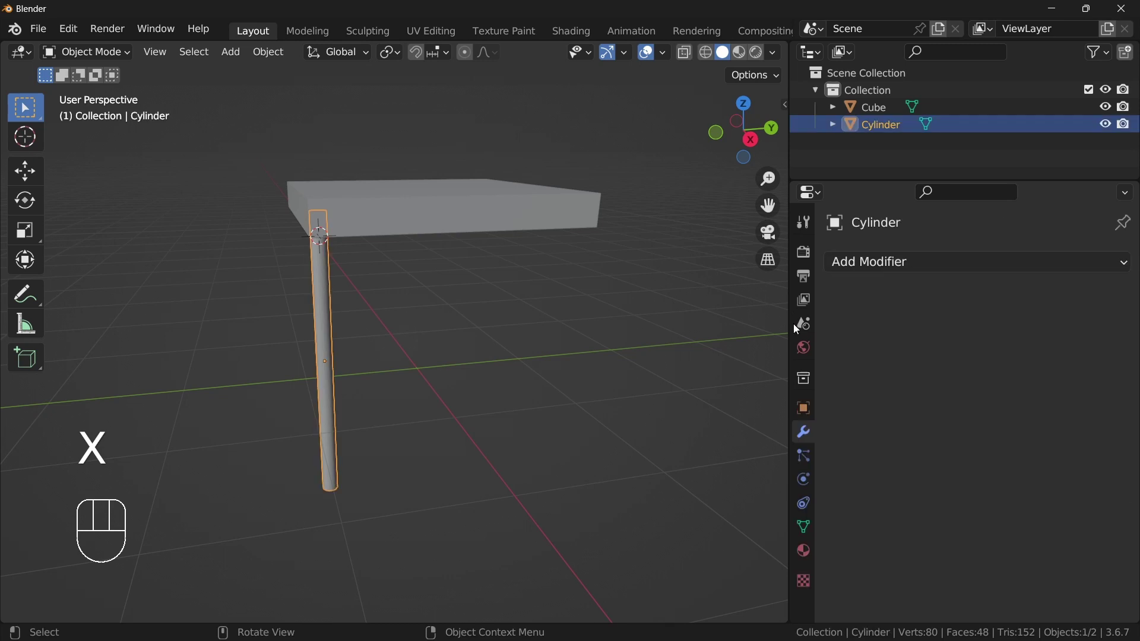
# Mirror the leg around the Cube on the X and Y axes so the table gets four legs.
pyautogui.moveTo(886, 266); pyautogui.dragTo(717, 518)
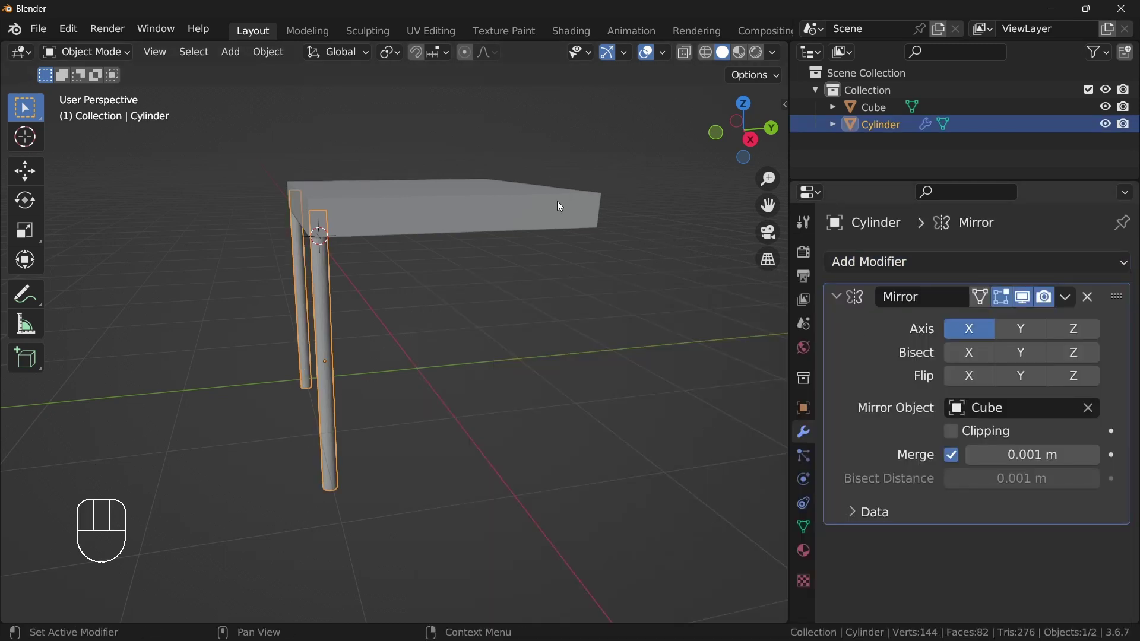
pyautogui.moveTo(392, 332); pyautogui.dragTo(696, 349)
pyautogui.click(1017, 336)
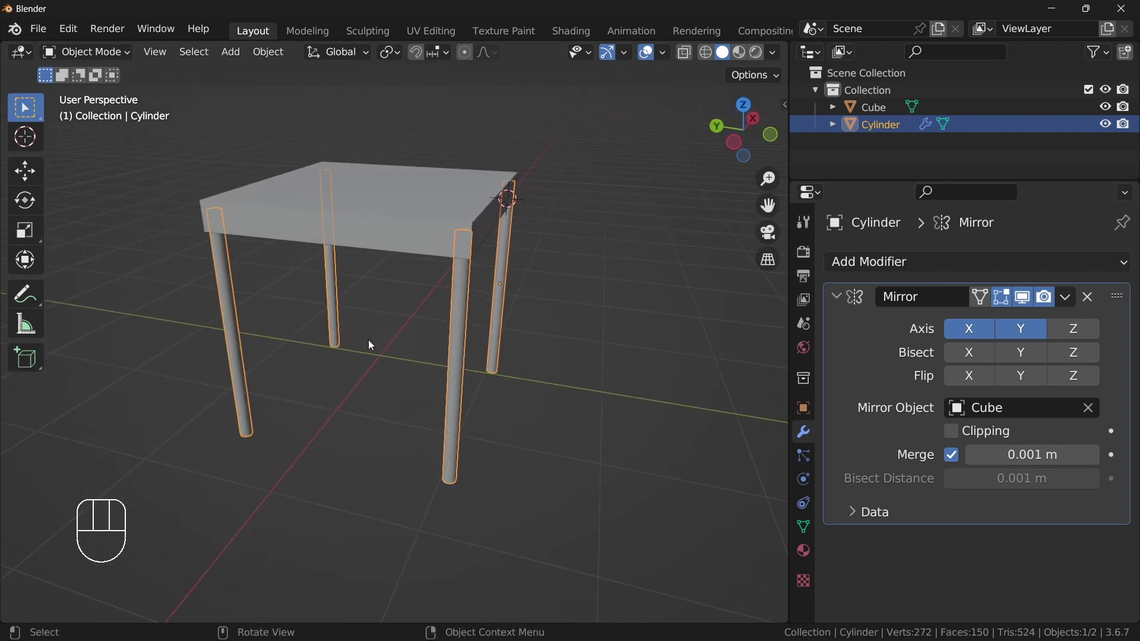
pyautogui.moveTo(376, 341); pyautogui.dragTo(562, 353)
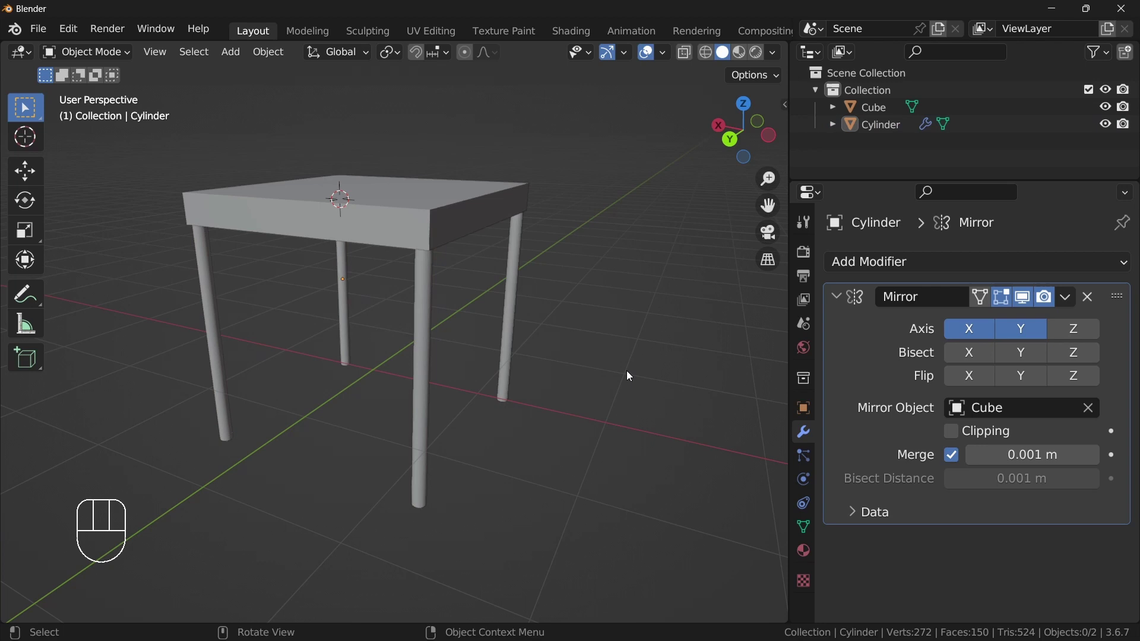
pyautogui.moveTo(339, 391); pyautogui.dragTo(493, 395)
# Orbit around the table to check all four legs and select the front leg.
pyautogui.middleClick(439, 388)
pyautogui.moveTo(347, 416); pyautogui.dragTo(449, 419)
pyautogui.moveTo(373, 409); pyautogui.dragTo(455, 405)
pyautogui.click(490, 415)
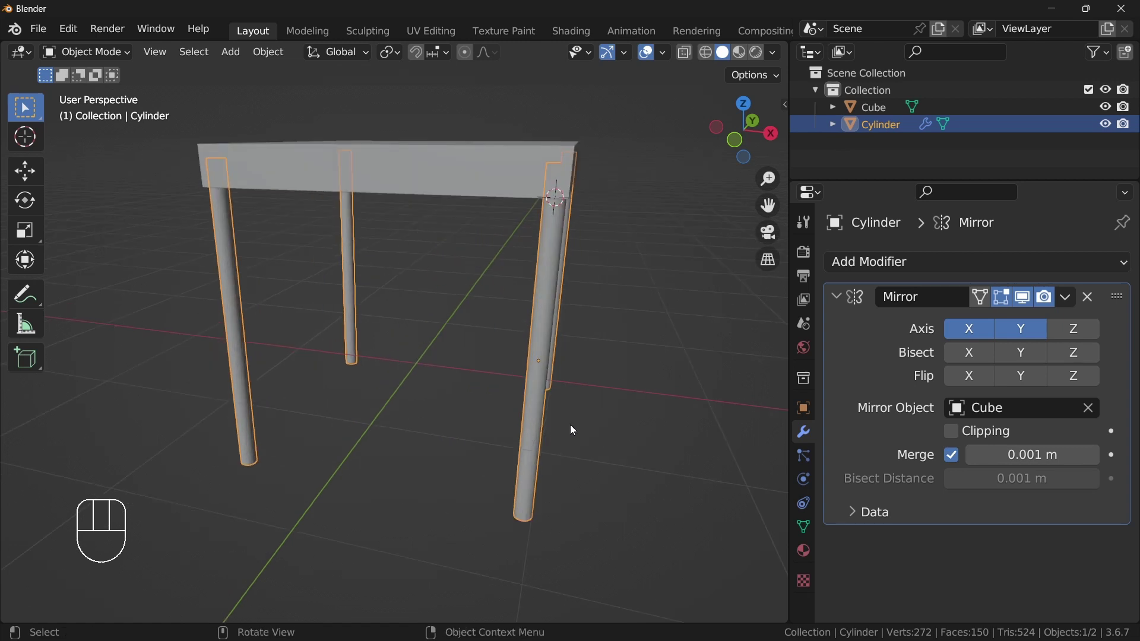
pyautogui.moveTo(560, 414); pyautogui.dragTo(550, 383)
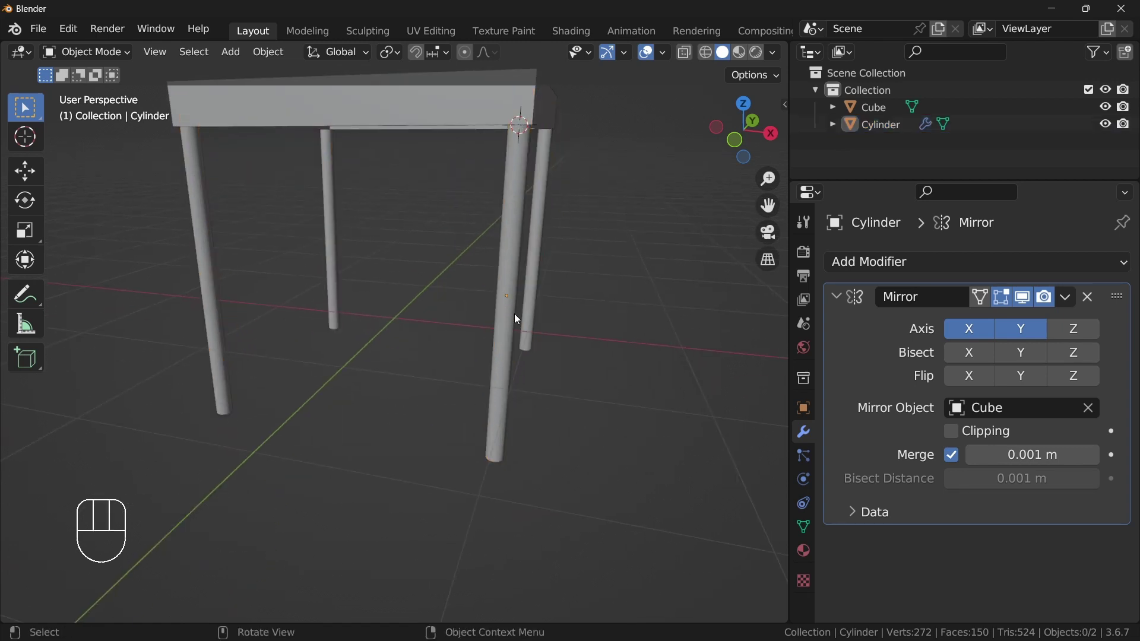
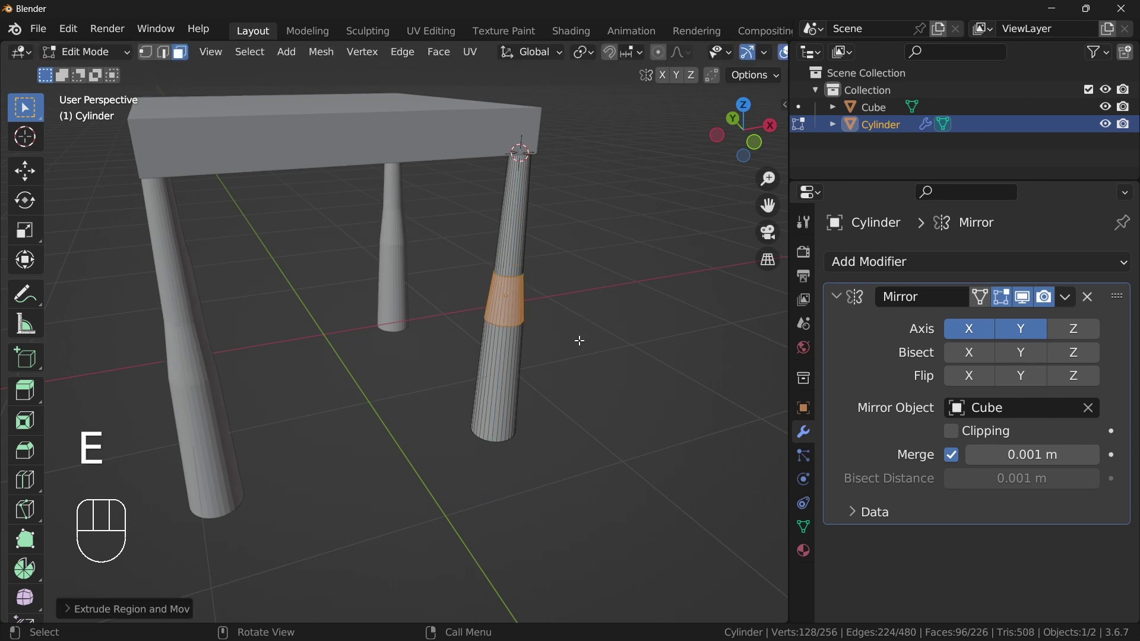
# Extrude a ring low on the leg and widen it off the vertical axis into a tapered foot collar.
pyautogui.press('e')
pyautogui.press('s')
pyautogui.press('shift+z')
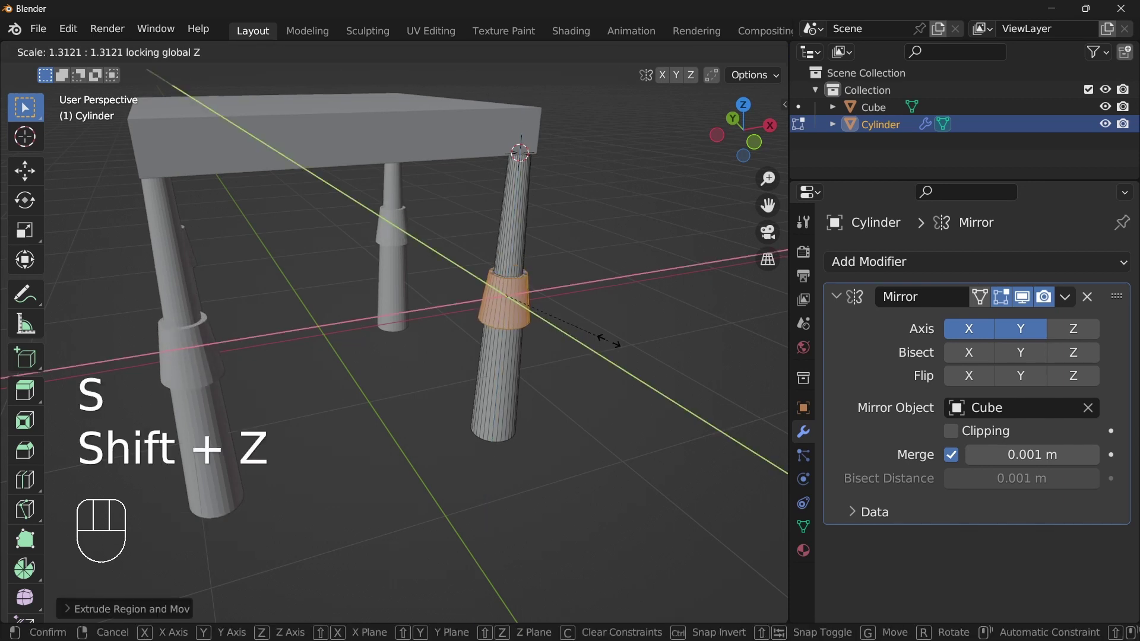
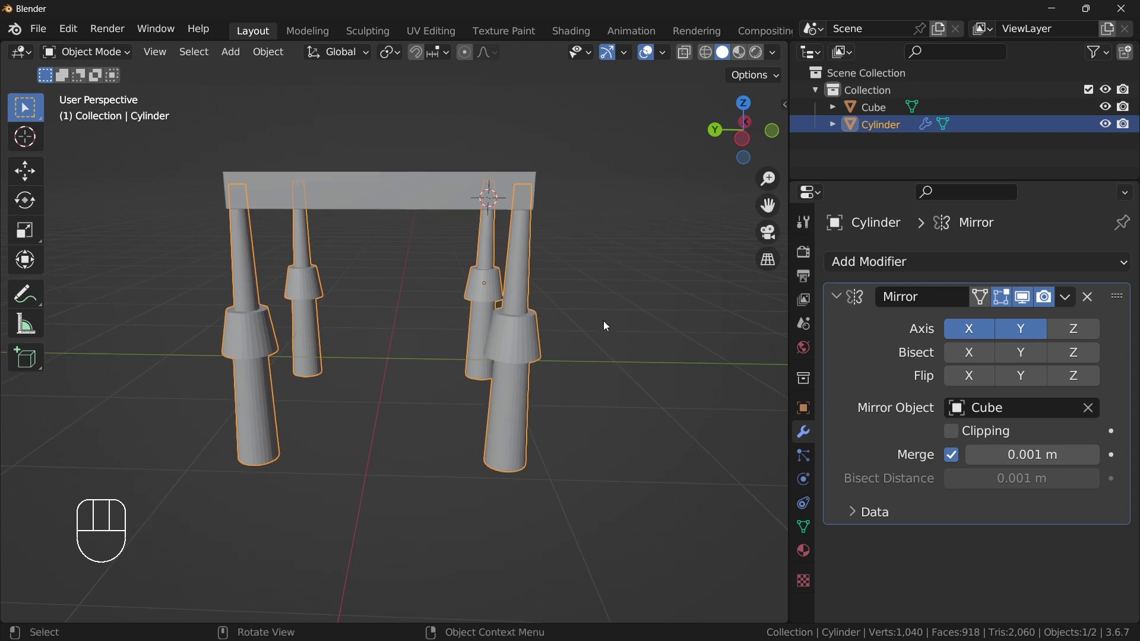
pyautogui.middleClick(501, 350)
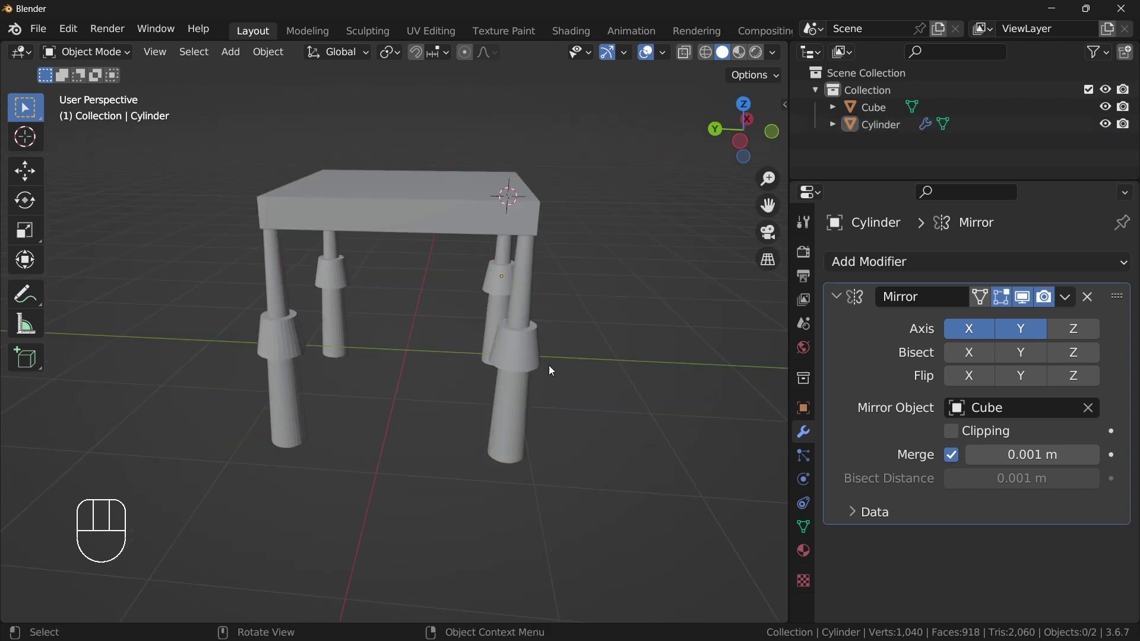